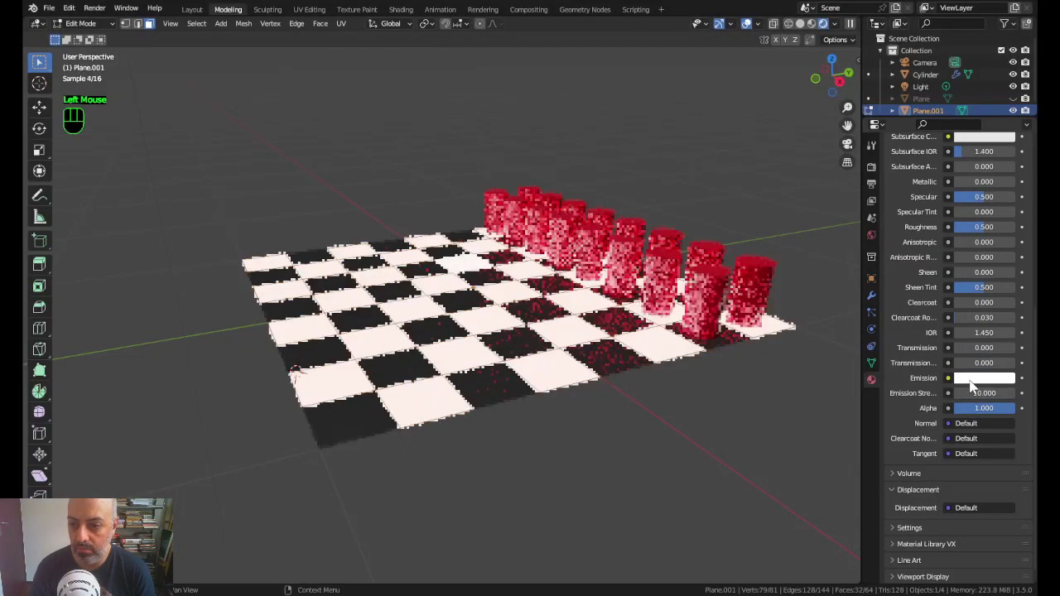
Give the black squares' material Specular 0 and Roughness 1.0 for a matte finish
click(979, 384)
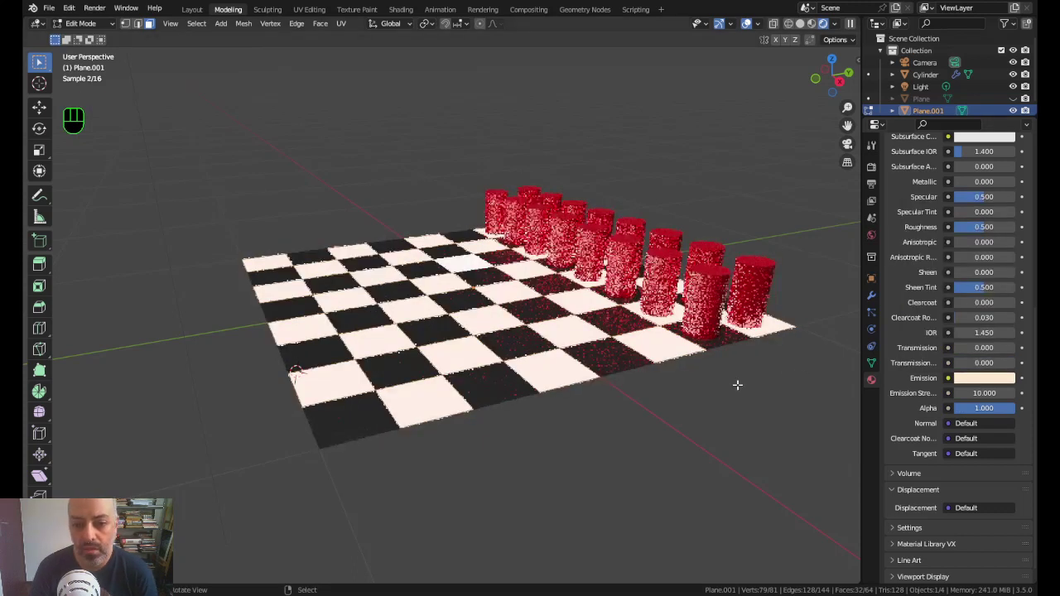
scroll(up, 3)
scroll(up, 3)
click(929, 178)
scroll(down, 3)
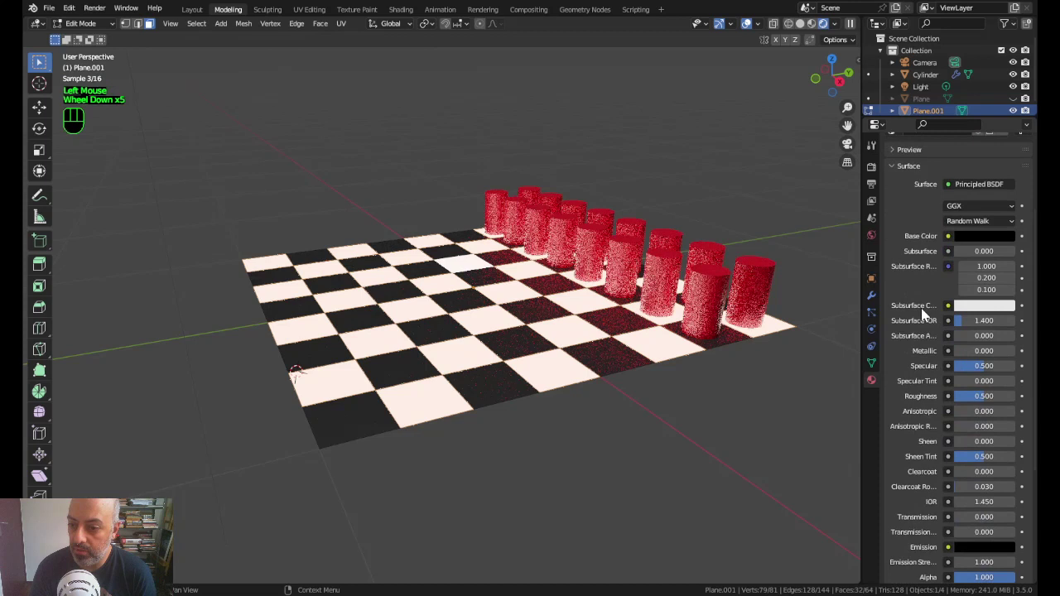
click(470, 407)
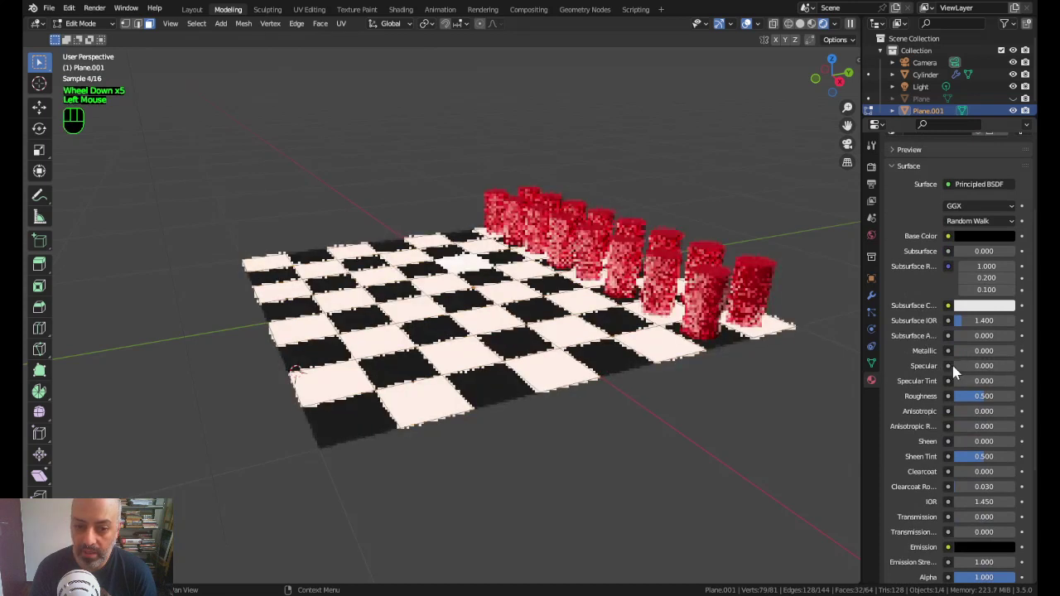
drag(982, 400, 1014, 403)
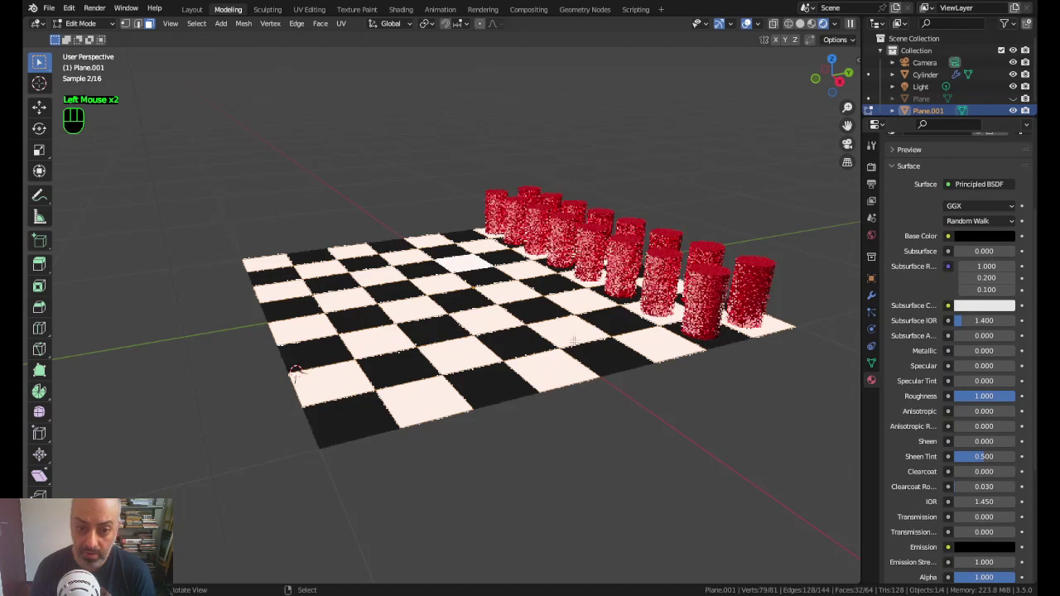
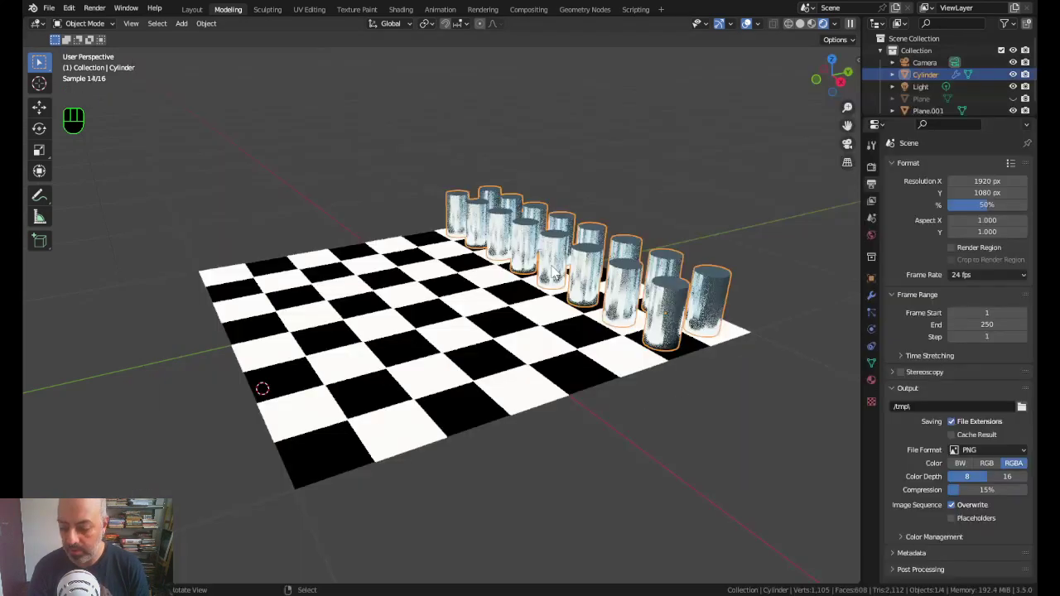
Switch to the camera view and select the chessboard plane to revisit its material
key(ctrl+alt+KP_0)
right_click(341, 328)
click(369, 300)
scroll(down, 3)
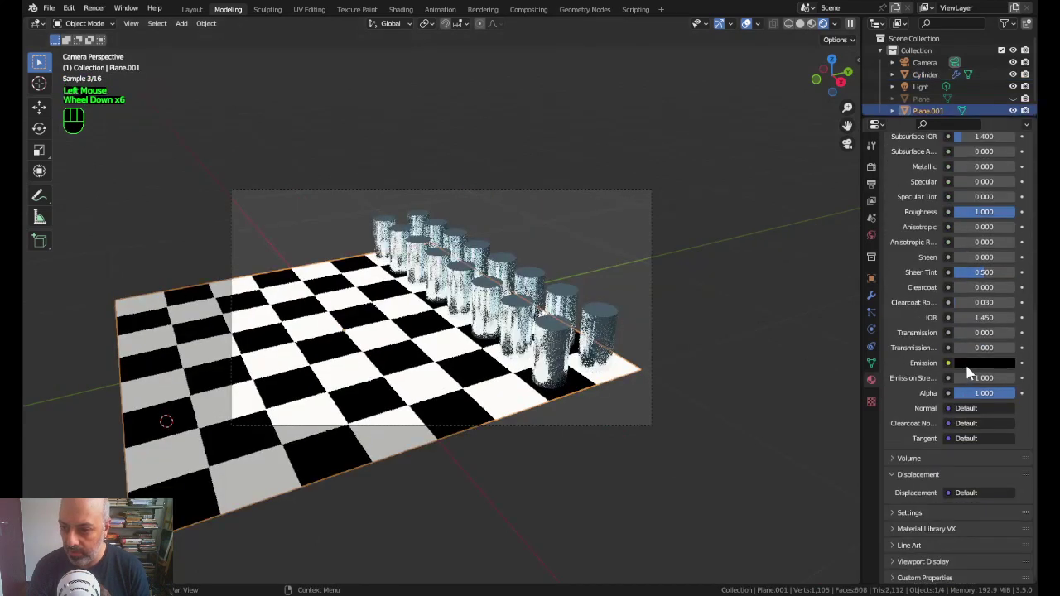
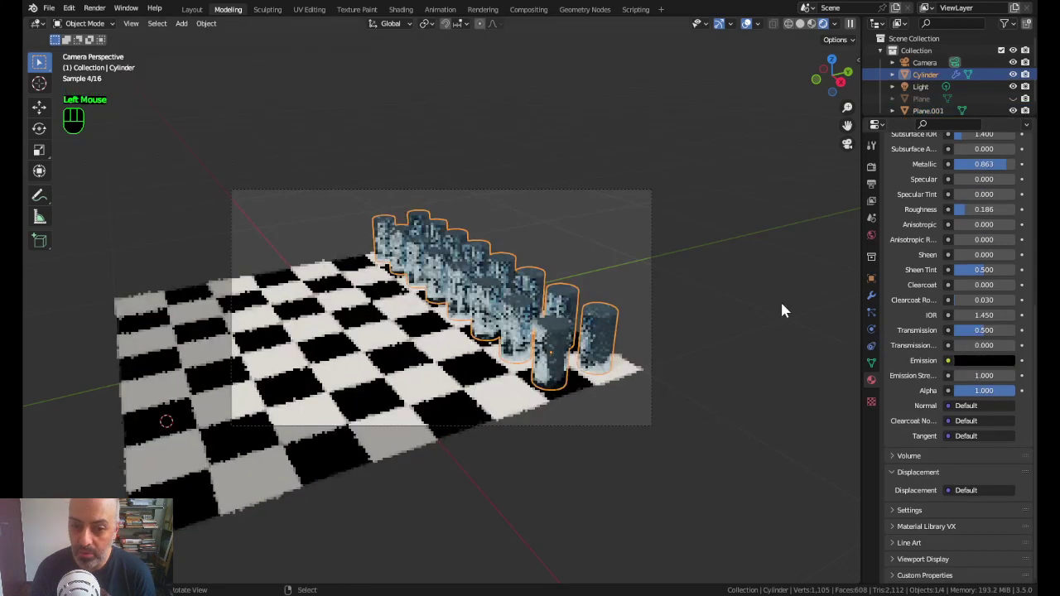
Raise the cylinder pieces' Transmission to about 0.81
scroll(up, 3)
scroll(down, 3)
drag(983, 335, 964, 345)
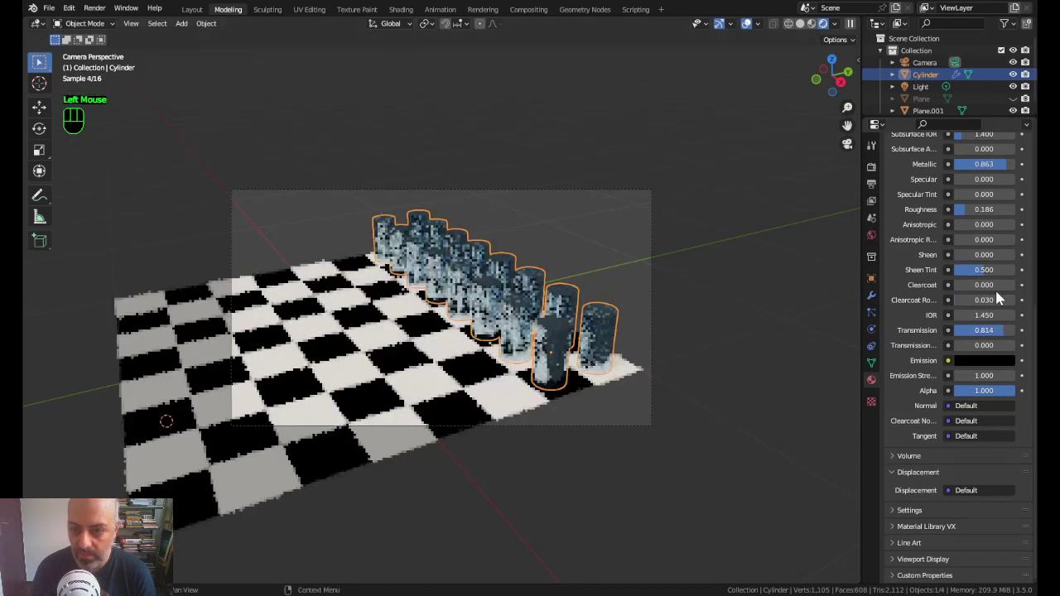
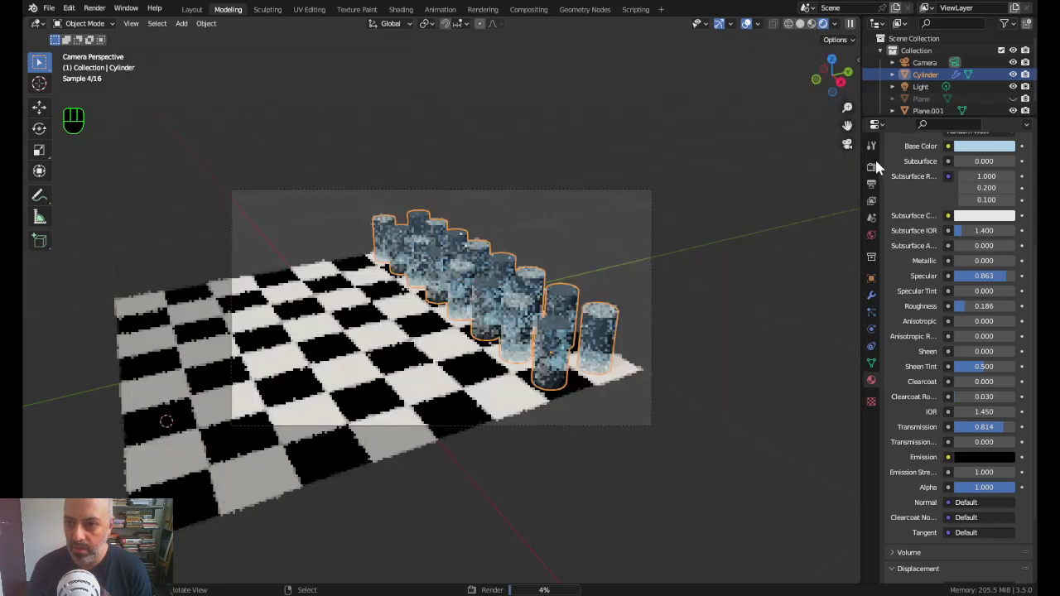
With rendered shading, enable Ambient Occlusion, Bloom and Screen Space Reflections with Refraction in Eevee
click(877, 175)
scroll(up, 3)
click(911, 219)
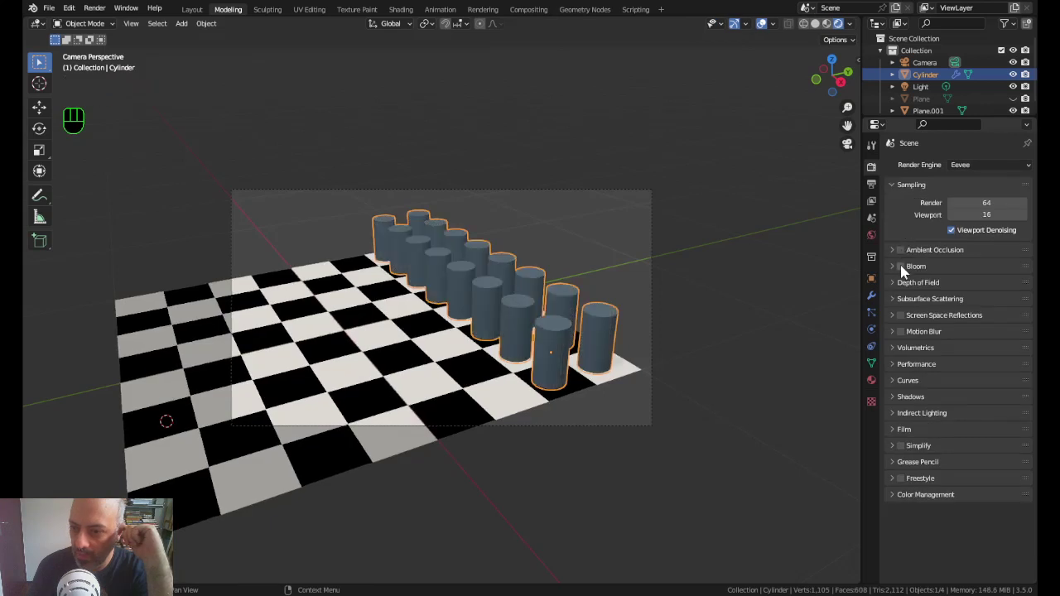
click(906, 271)
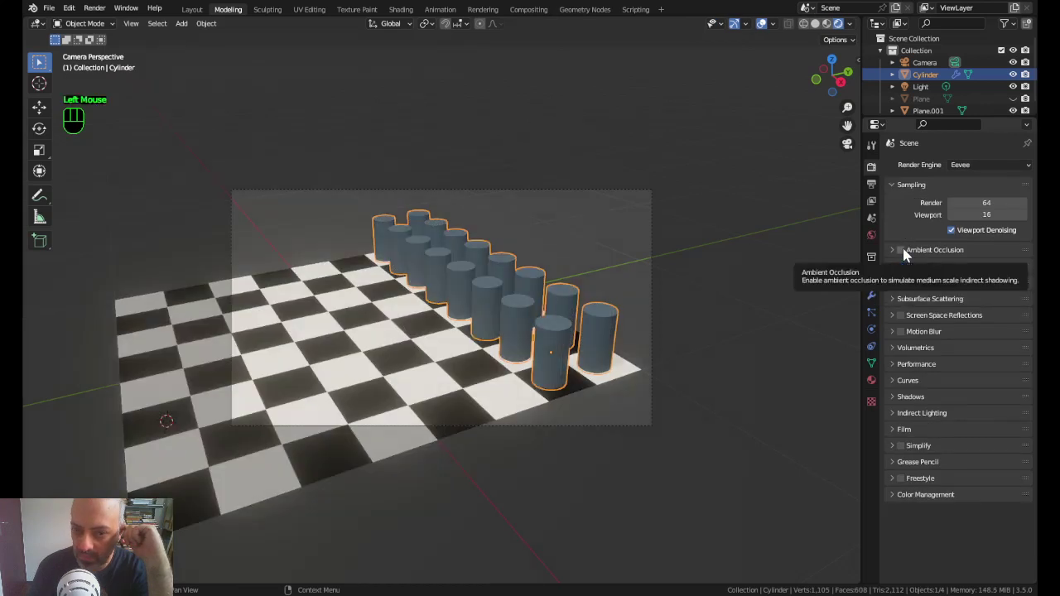
click(903, 272)
click(904, 271)
click(903, 272)
click(903, 272)
Expand the Performance, Shadows and Indirect Lighting panels in Render Properties
click(903, 272)
click(903, 272)
click(903, 272)
click(903, 271)
click(906, 256)
scroll(down, 3)
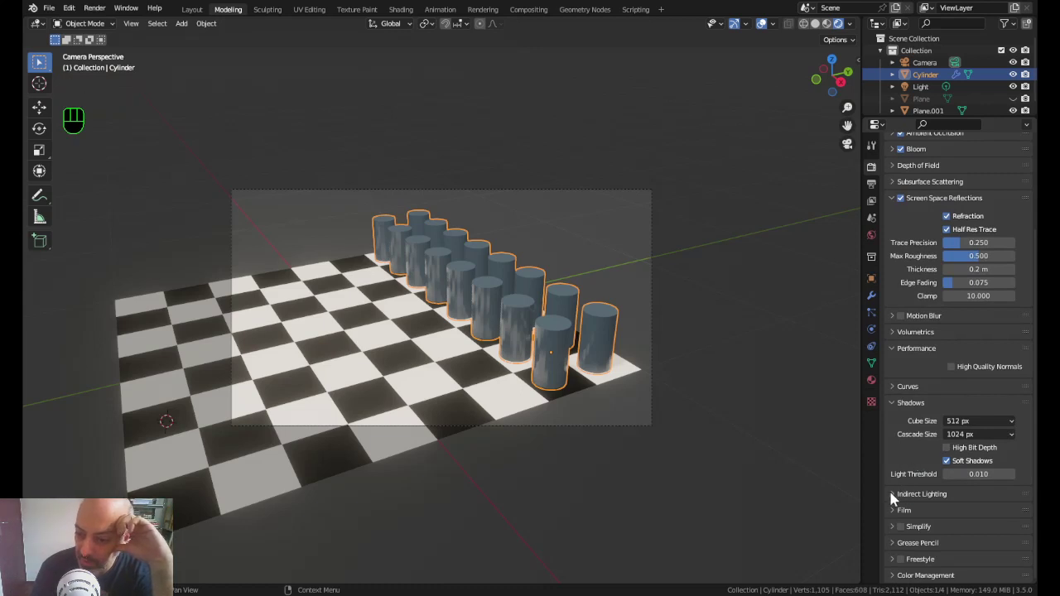
click(893, 497)
scroll(down, 3)
drag(961, 371, 715, 402)
scroll(down, 3)
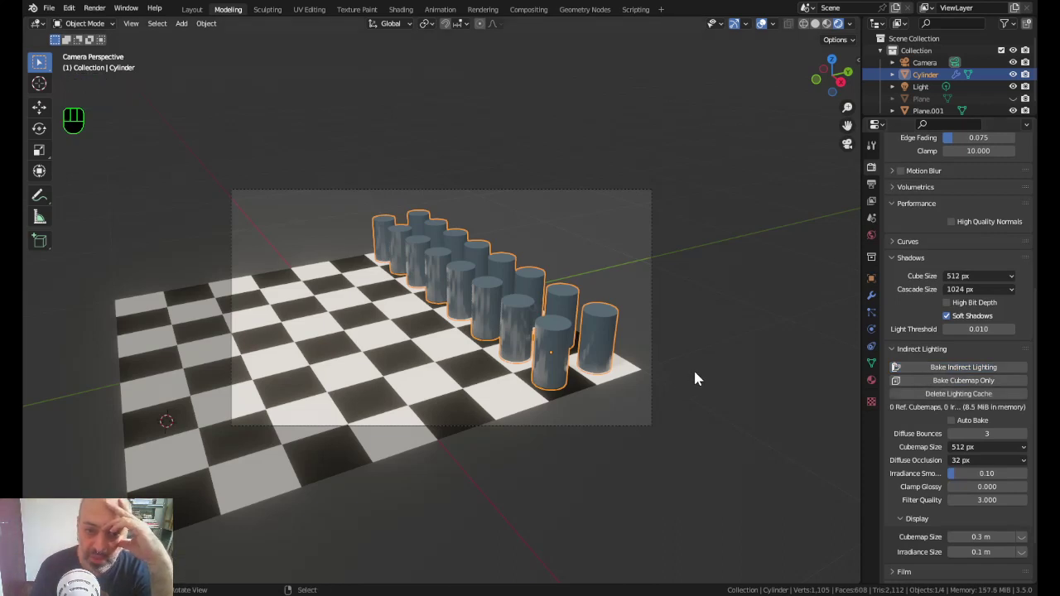
Add a reflection cubemap and an irradiance volume, scaled and positioned over the board
key(g)
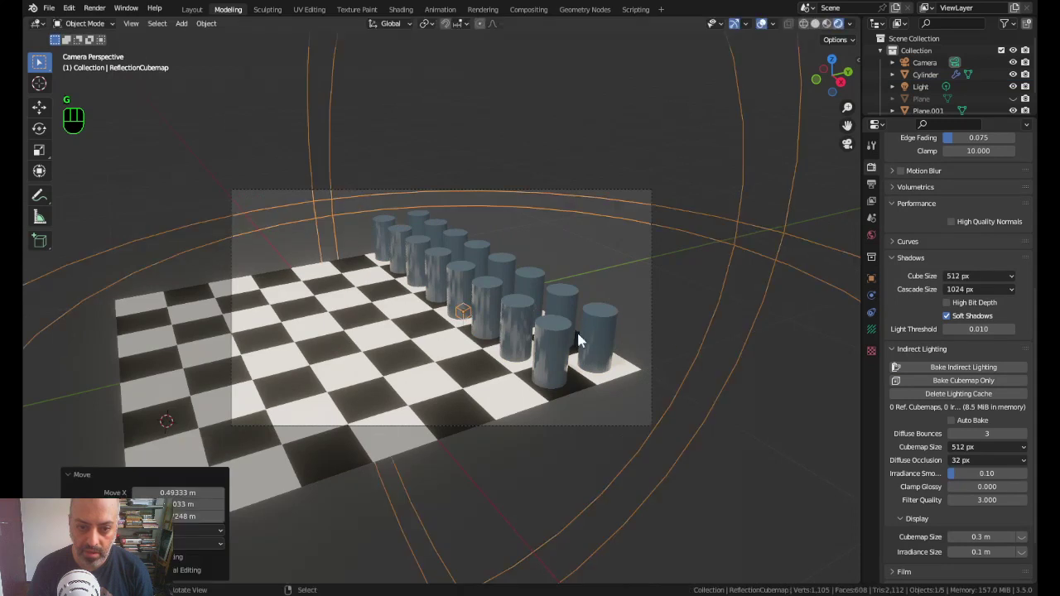
key(shift+a)
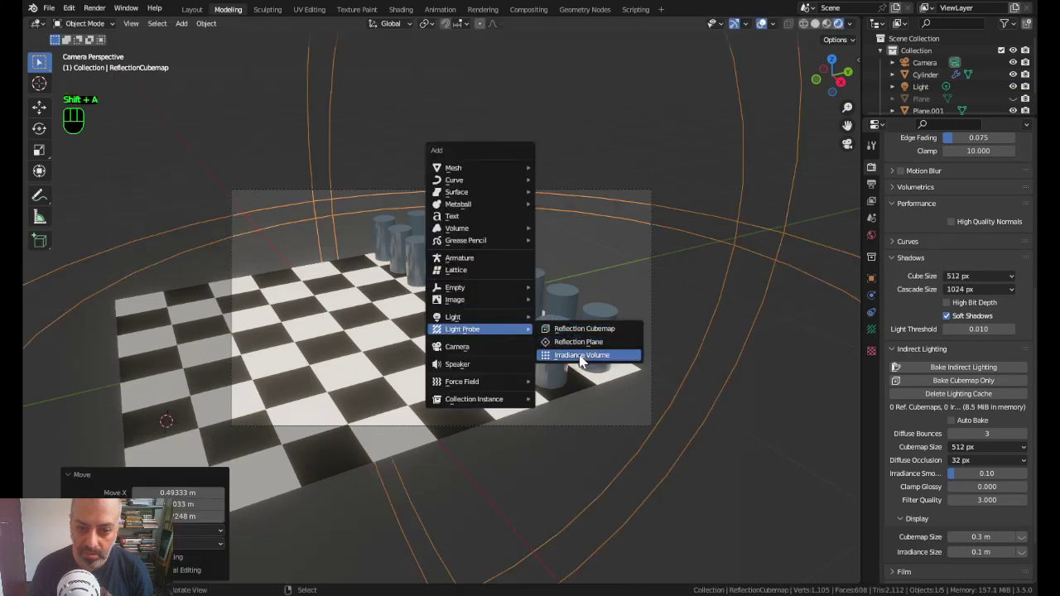
key(g)
drag(944, 372, 726, 354)
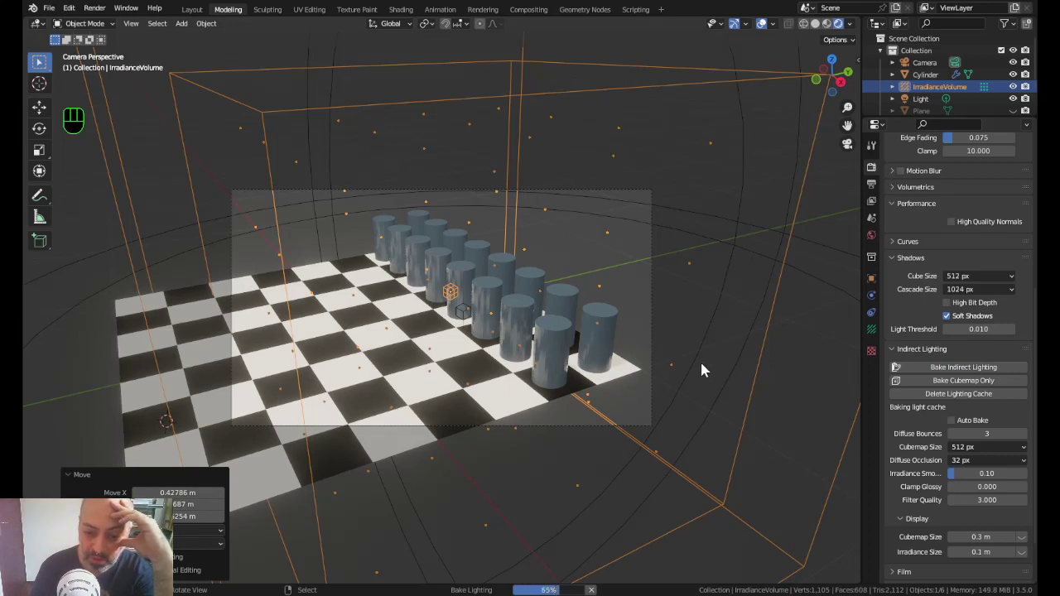
right_click(519, 317)
Set the pieces' material to alpha blending, bake the indirect lighting and start a render
click(876, 390)
scroll(down, 3)
drag(970, 422, 460, 387)
key(Down)
key(Tab)
scroll(up, 3)
click(354, 299)
click(354, 299)
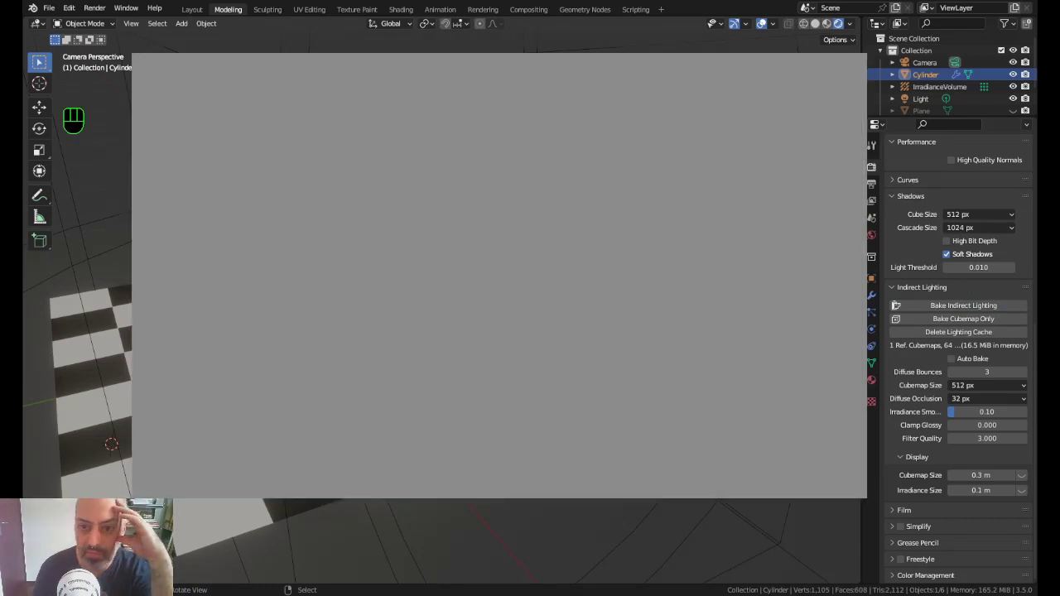
Dismiss the render result and enter Edit Mode on a cylinder piece
key(F12)
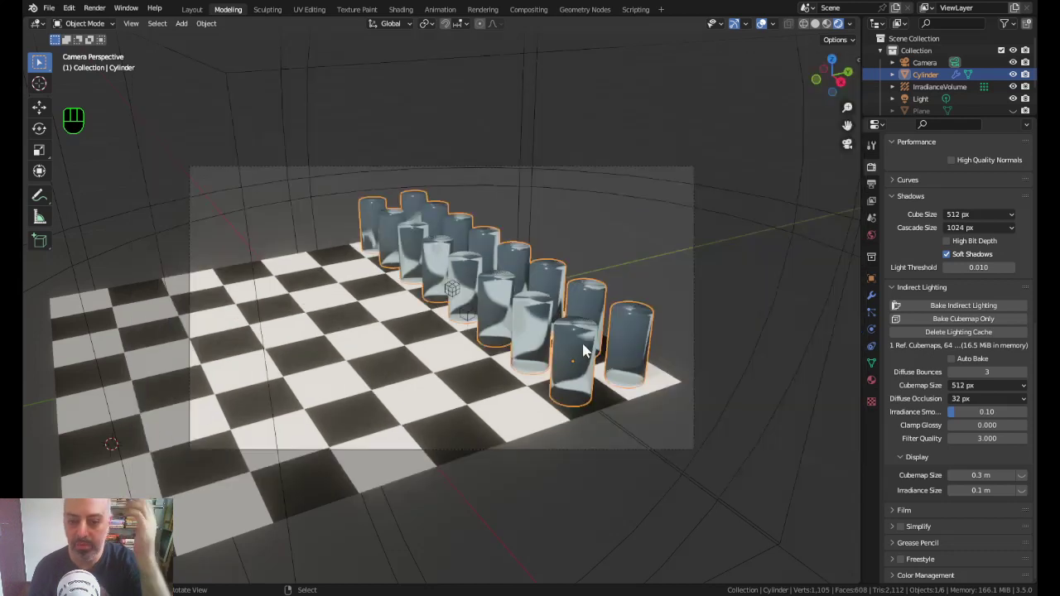
key(Tab)
scroll(up, 3)
Add edge loops and scale them into head, neck and flared base, then render with F12
key(ctrl+r)
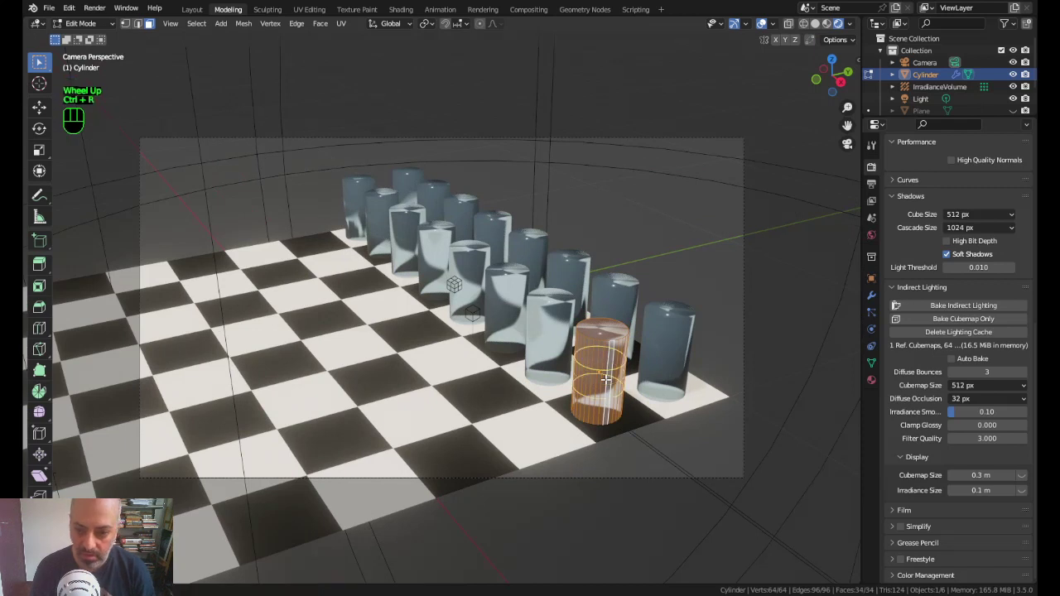
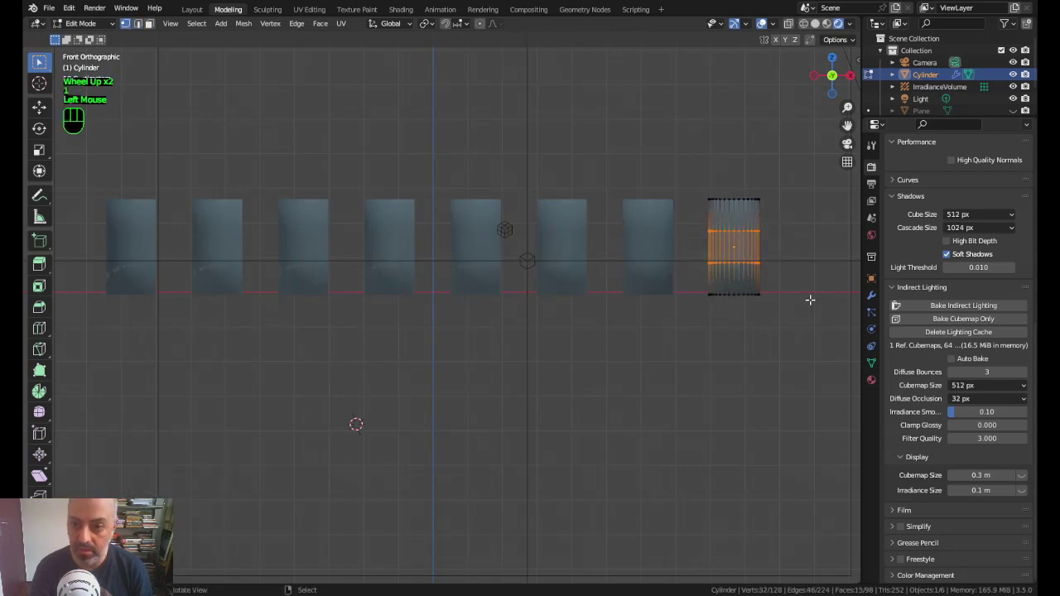
key(s)
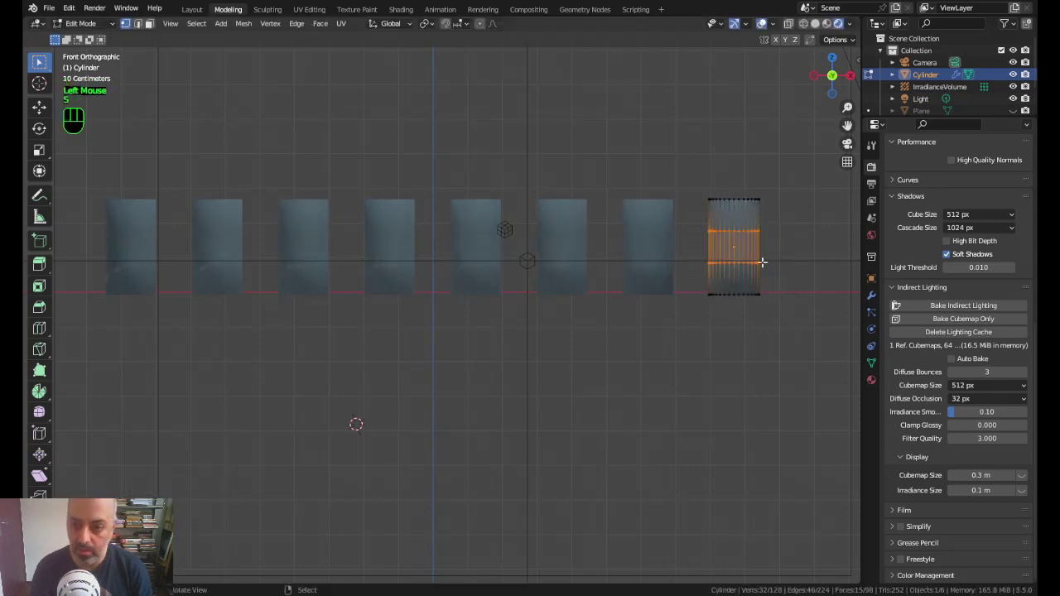
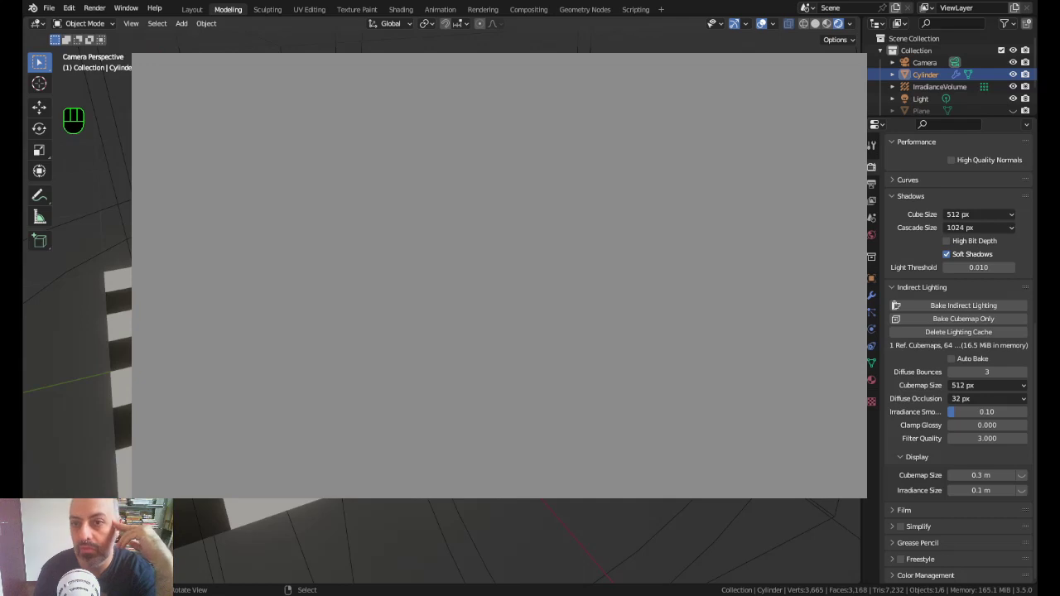
key(F12)
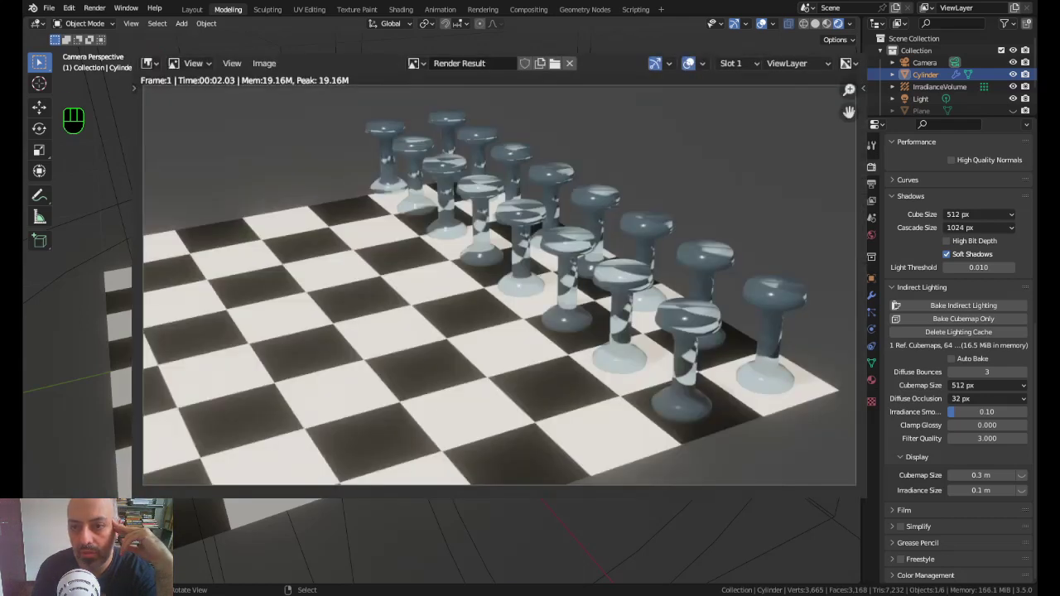